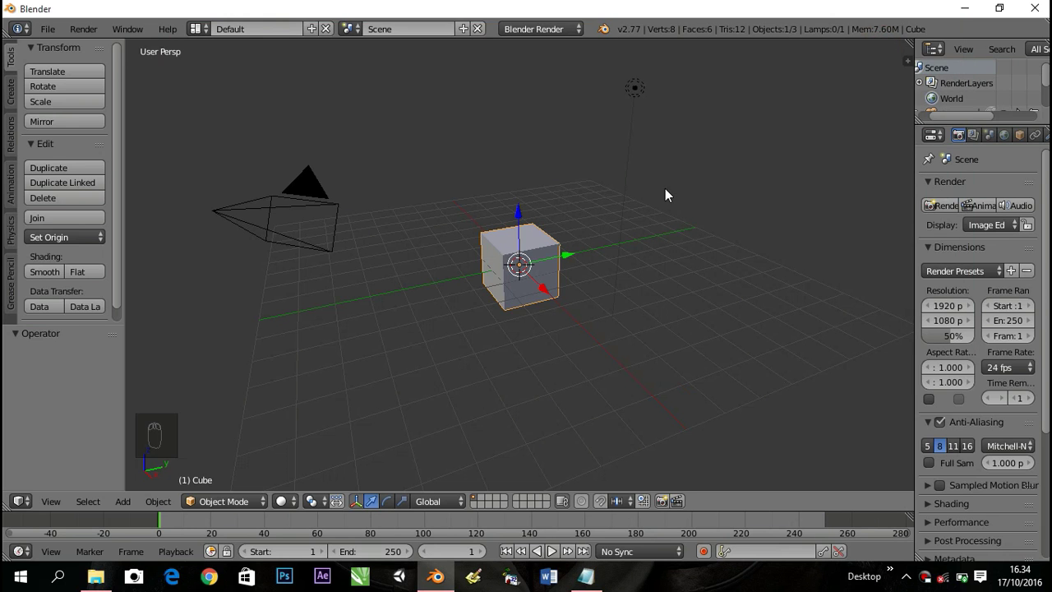
# Step: Orbit the 3D view around the default cube to inspect the scene
pyautogui.moveTo(567, 183); pyautogui.dragTo(589, 155)
pyautogui.moveTo(497, 157); pyautogui.dragTo(602, 142)
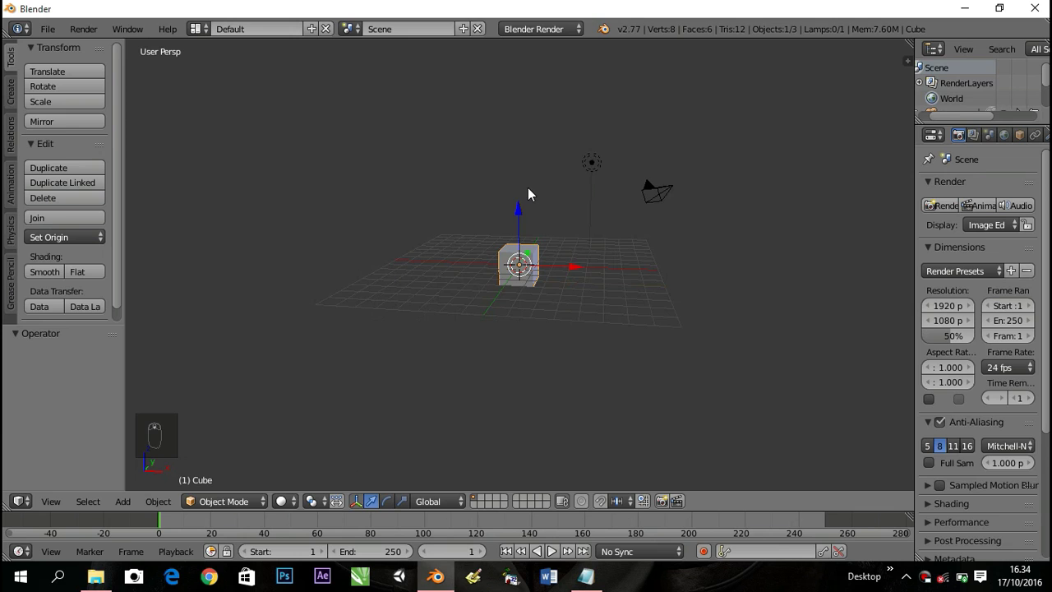
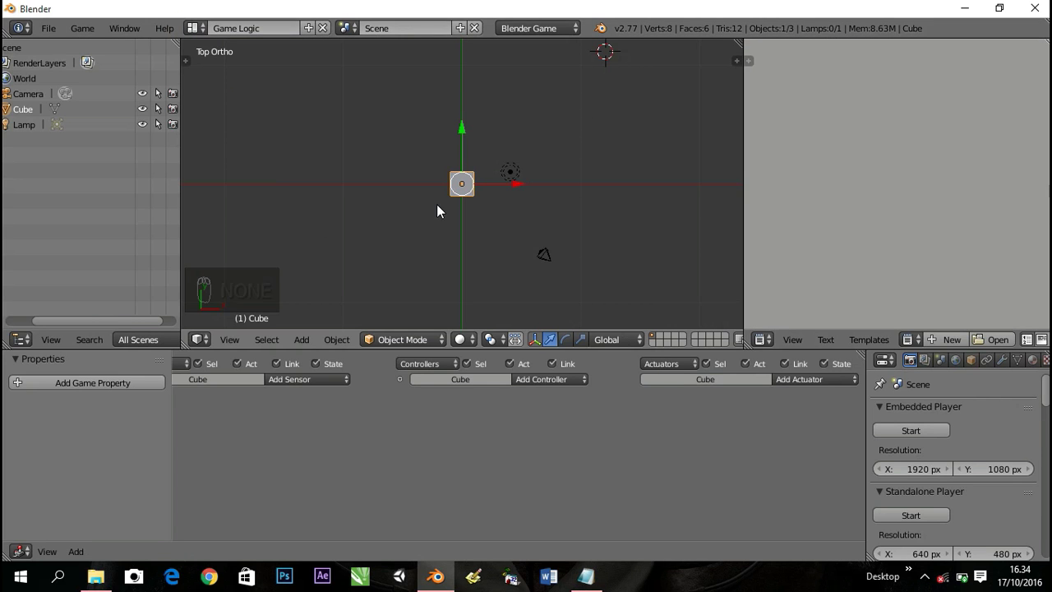
# Step: Orbit to an angled perspective and re-centre the 3D cursor with Shift+S
pyautogui.moveTo(413, 187); pyautogui.dragTo(481, 98)
pyautogui.press('shift+s')
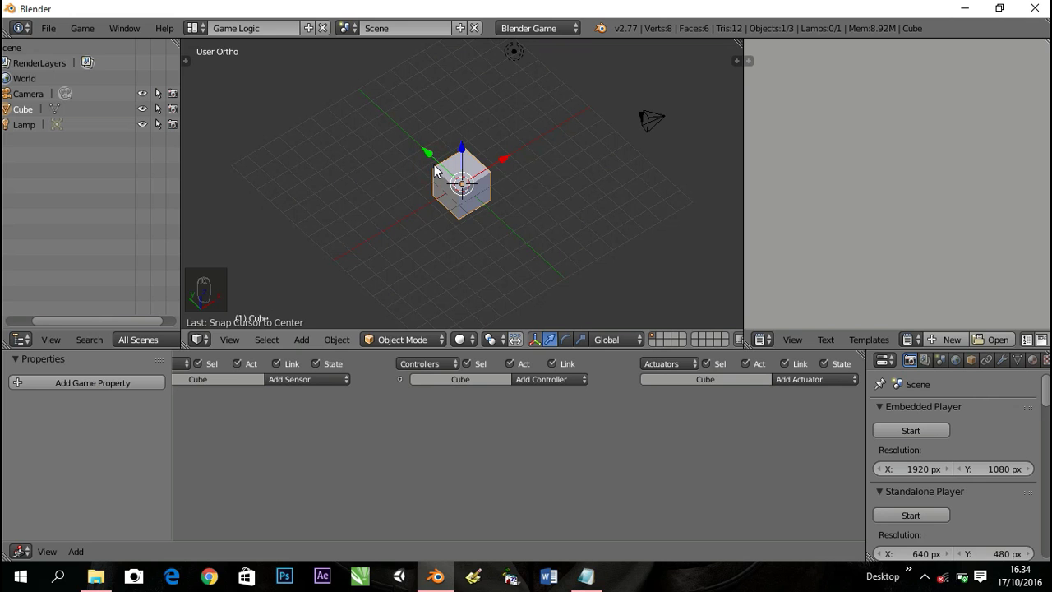
# Step: Add a mesh plane and scale it up into a large ground floor under the cube
pyautogui.press('shift+a')
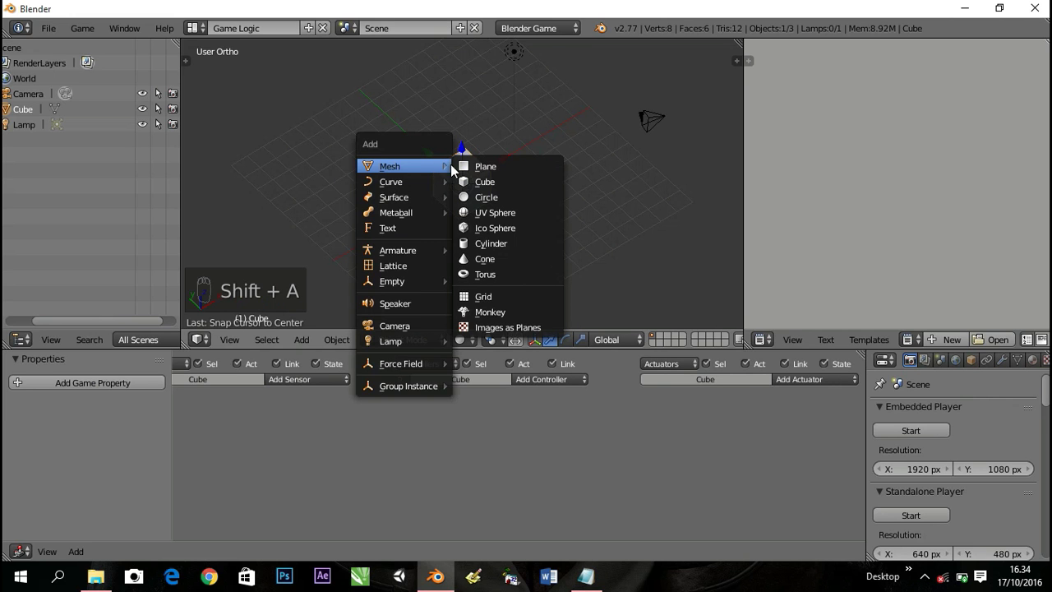
pyautogui.press('s')
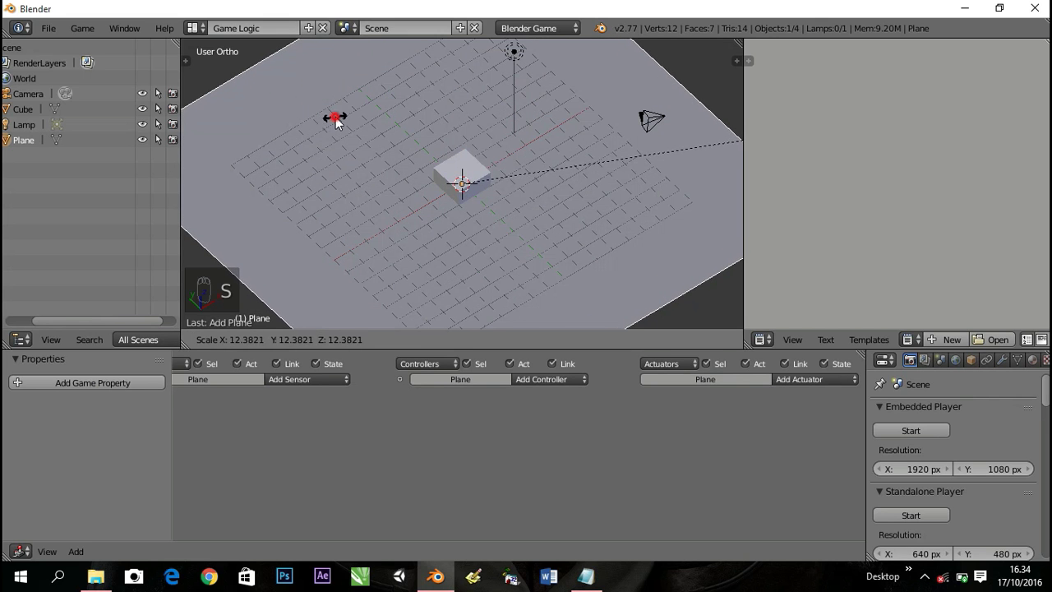
pyautogui.moveTo(368, 170); pyautogui.dragTo(443, 108)
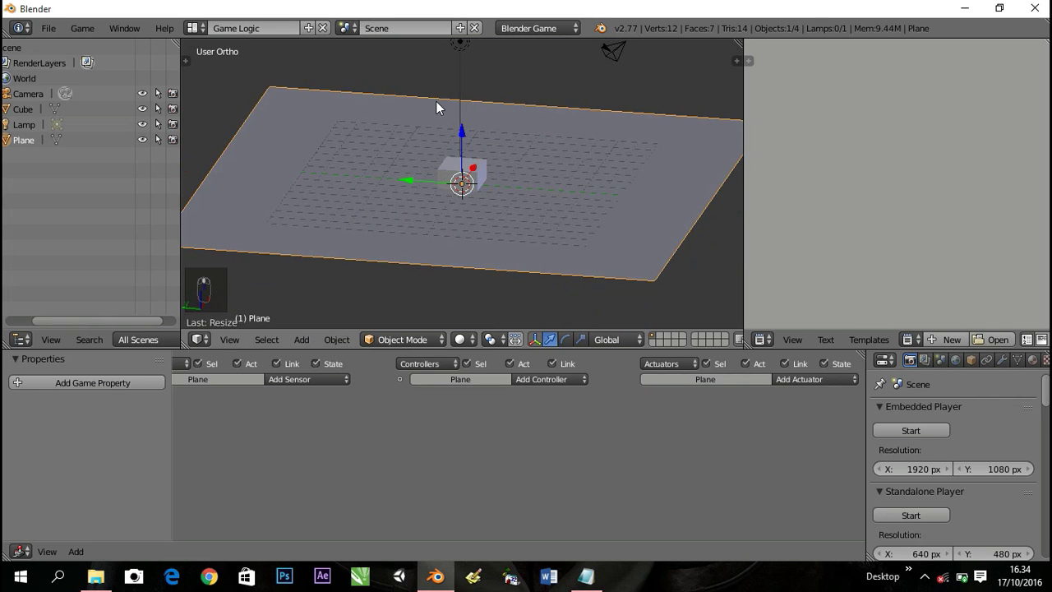